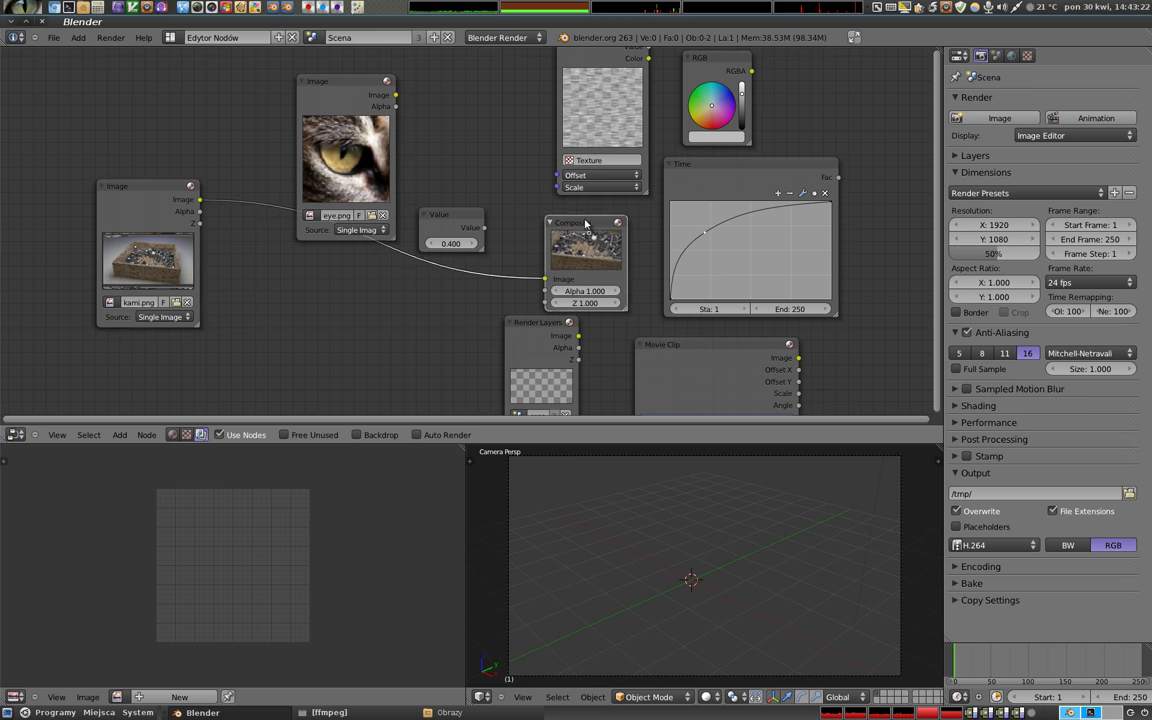
Step: Visit the Video Editing layout and return to the compositing node editor
key(F12)
click(567, 220)
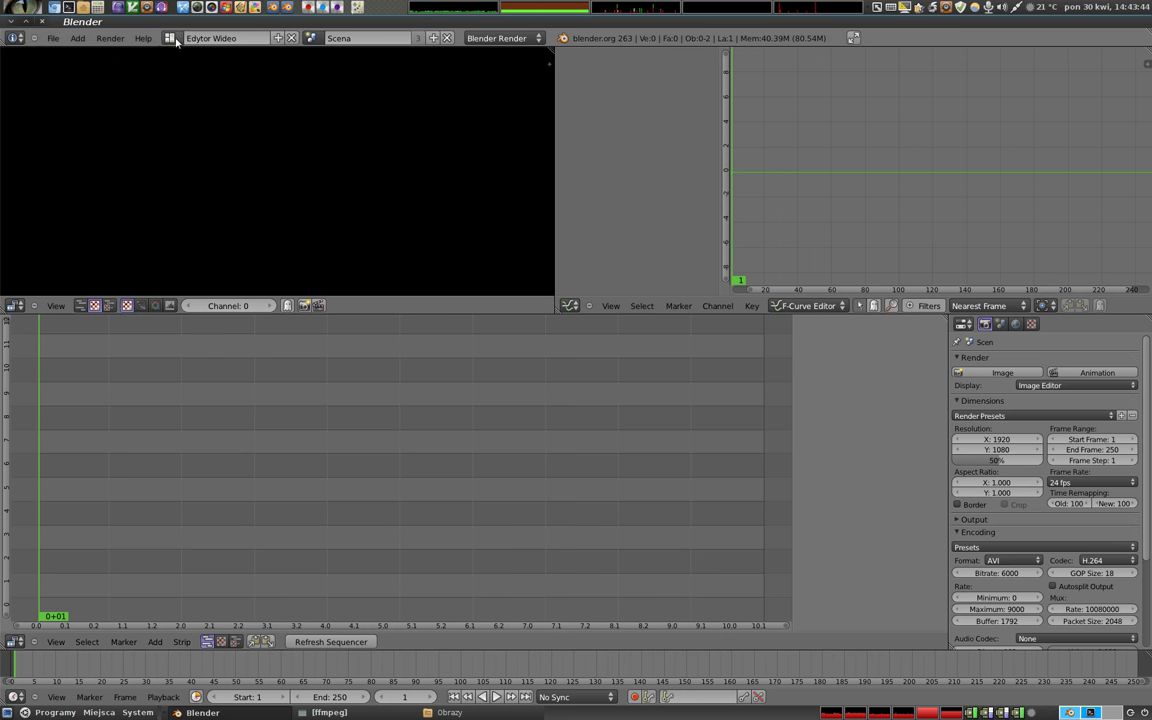
click(186, 103)
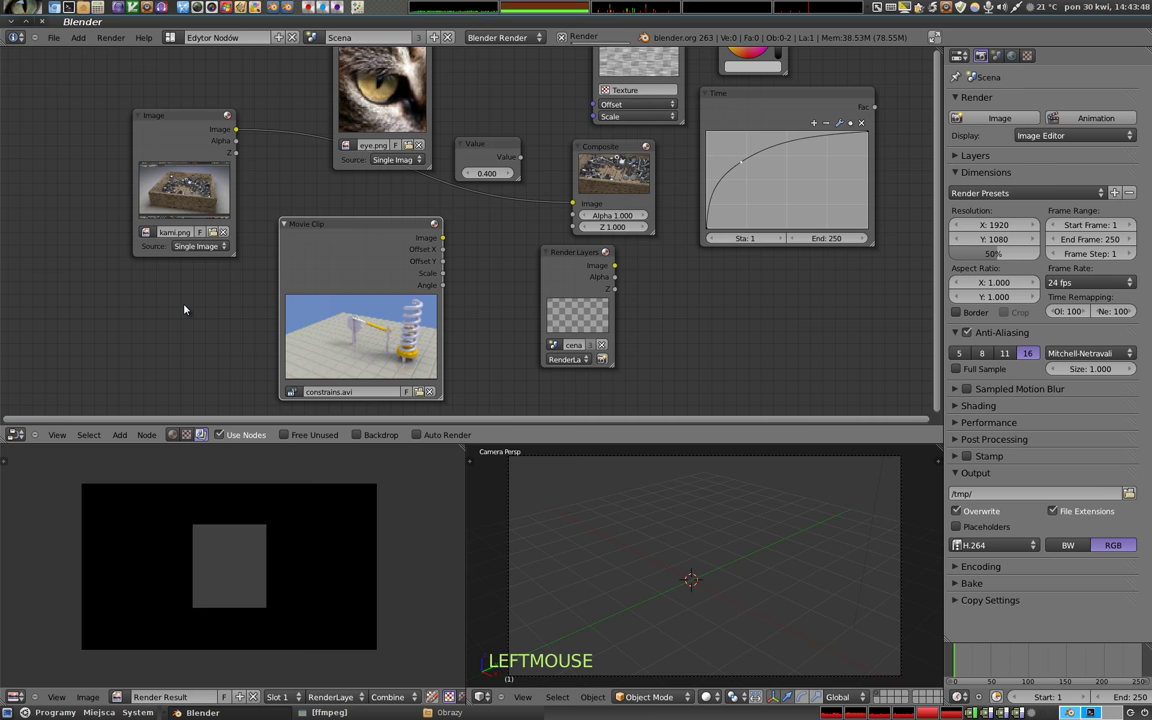
Step: Render the bolt crate at 100% size with the Y resolution set to 1200
key(F12)
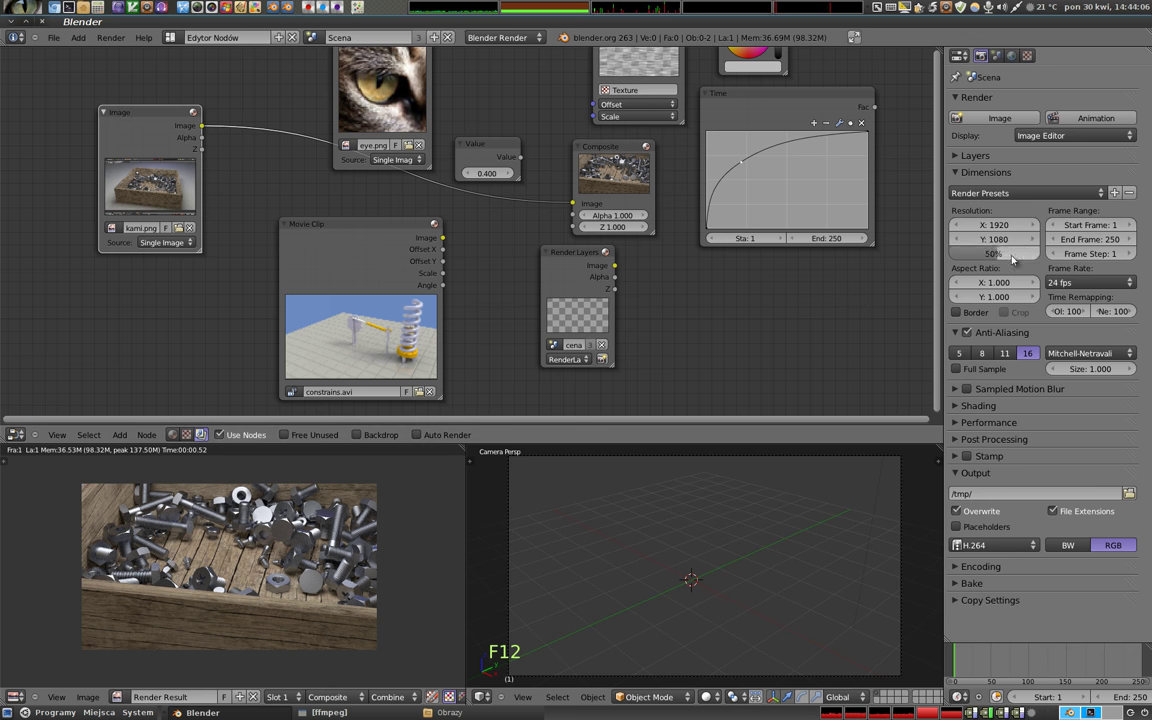
click(1021, 255)
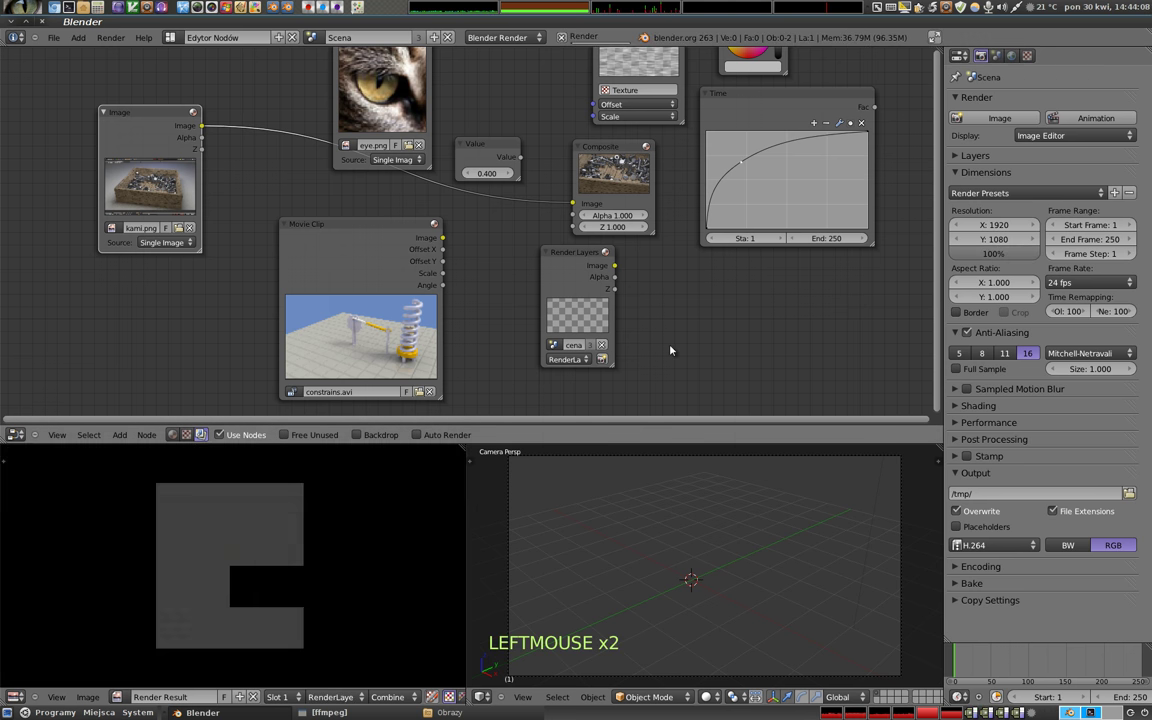
key(F12)
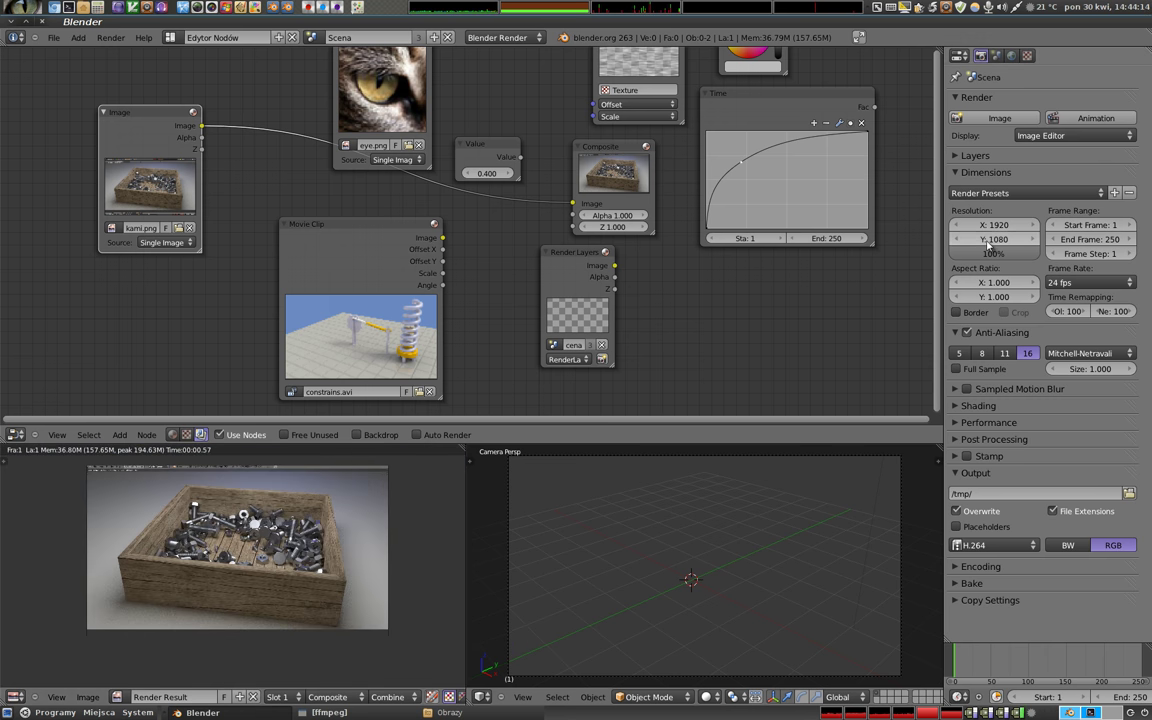
click(995, 243)
key(F12)
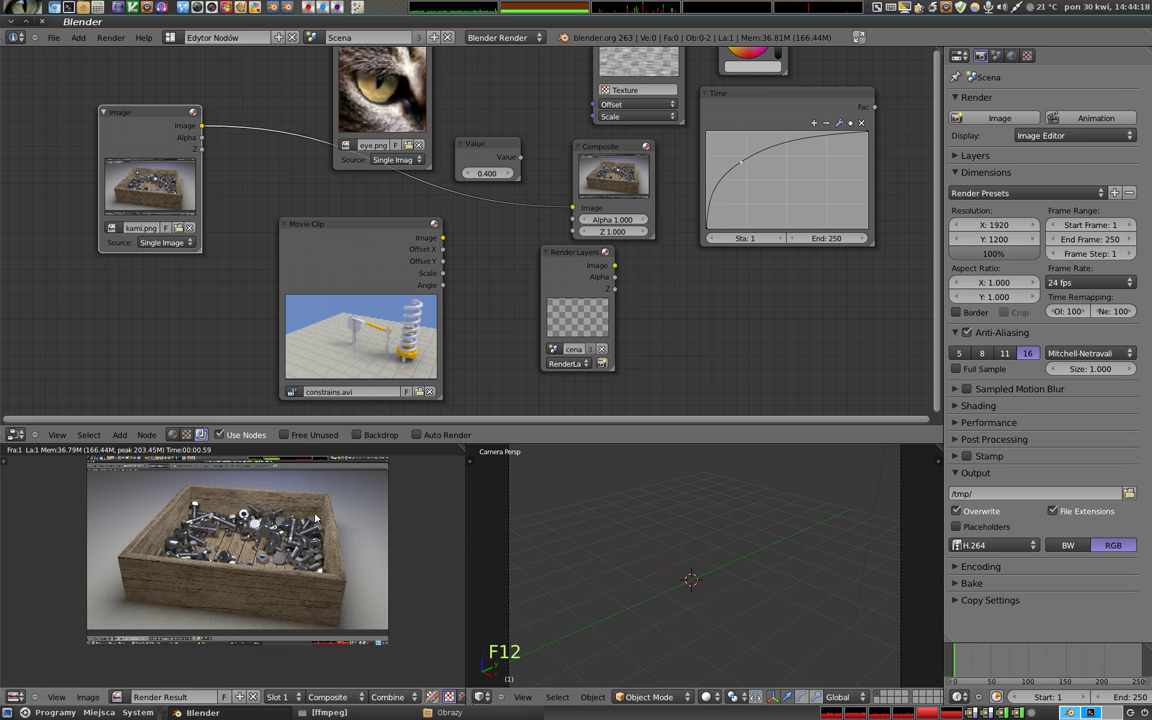
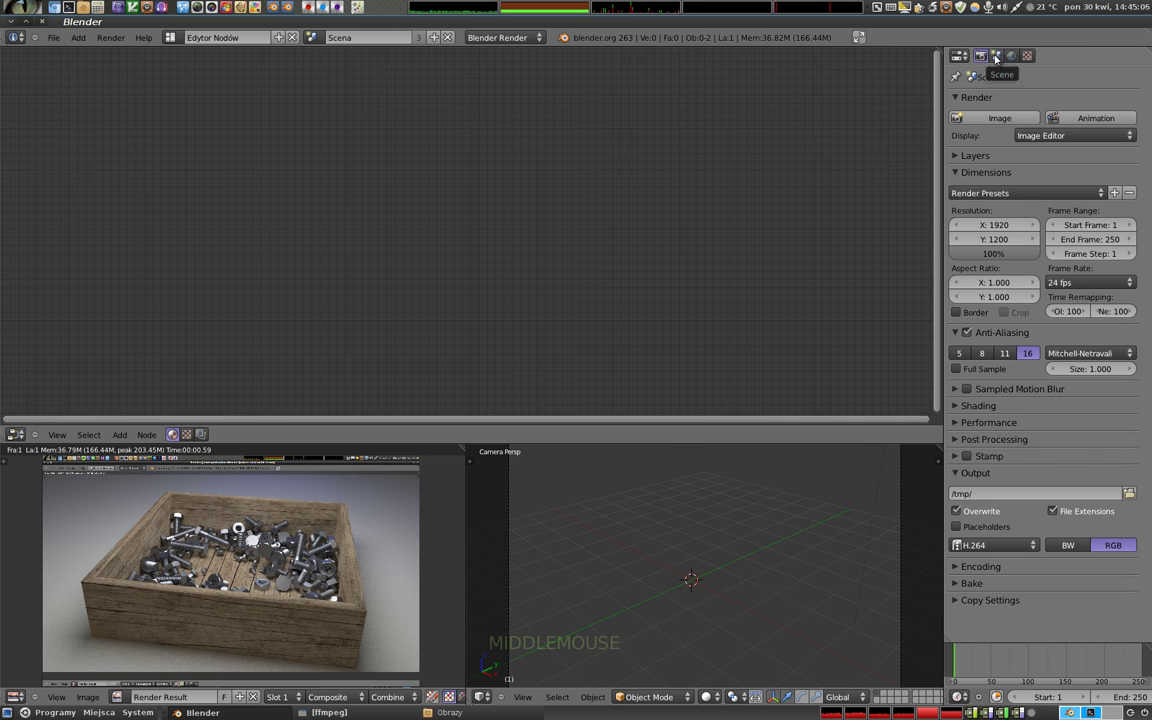
Step: Add a cube mesh to the scene from the Shift+A add list
key(shift+a)
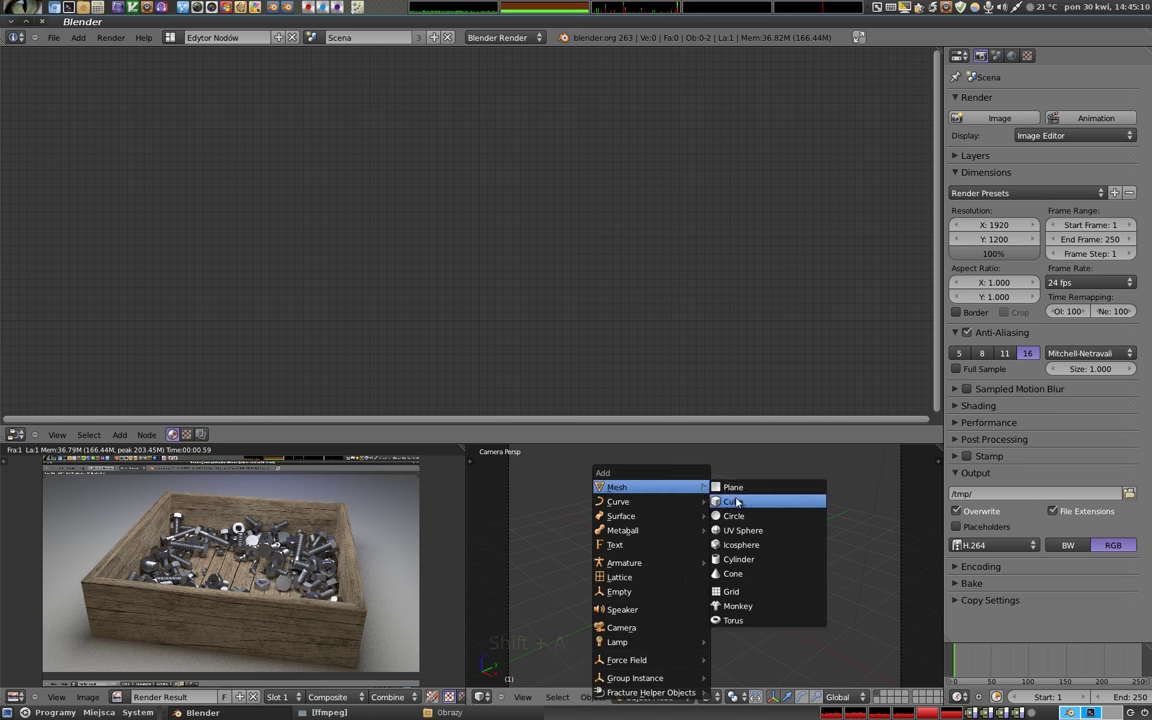
right_click(711, 572)
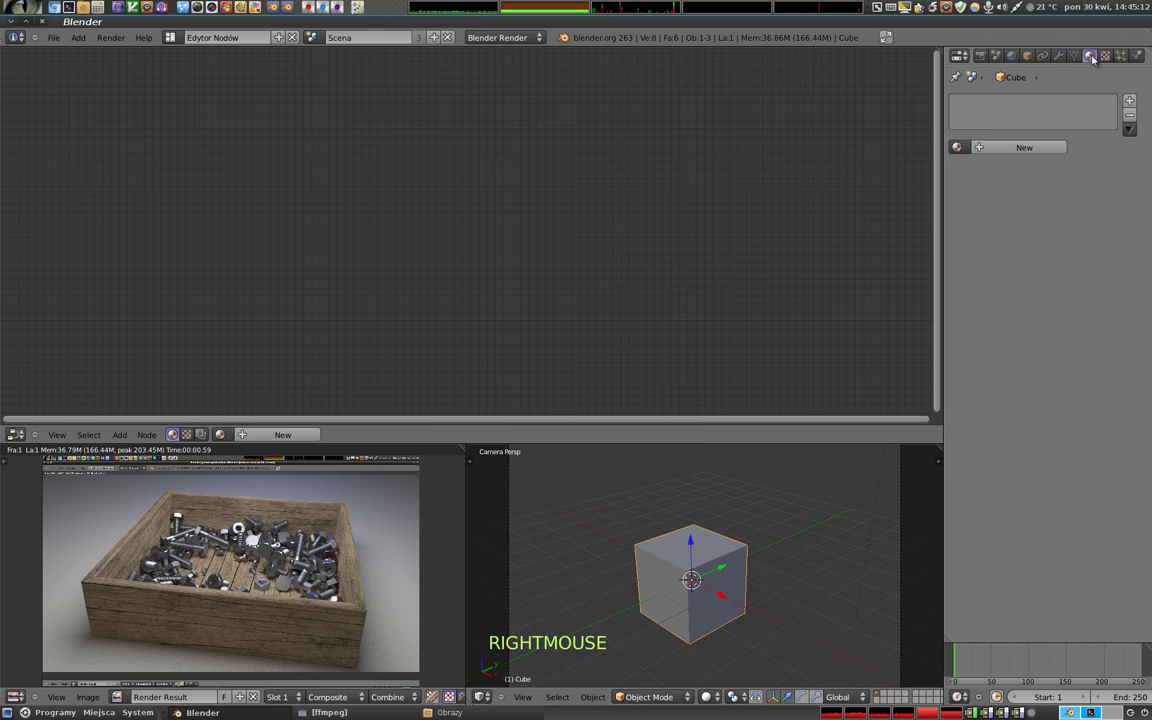
Step: Assign the clouds texture to the material's Texture node
click(1032, 153)
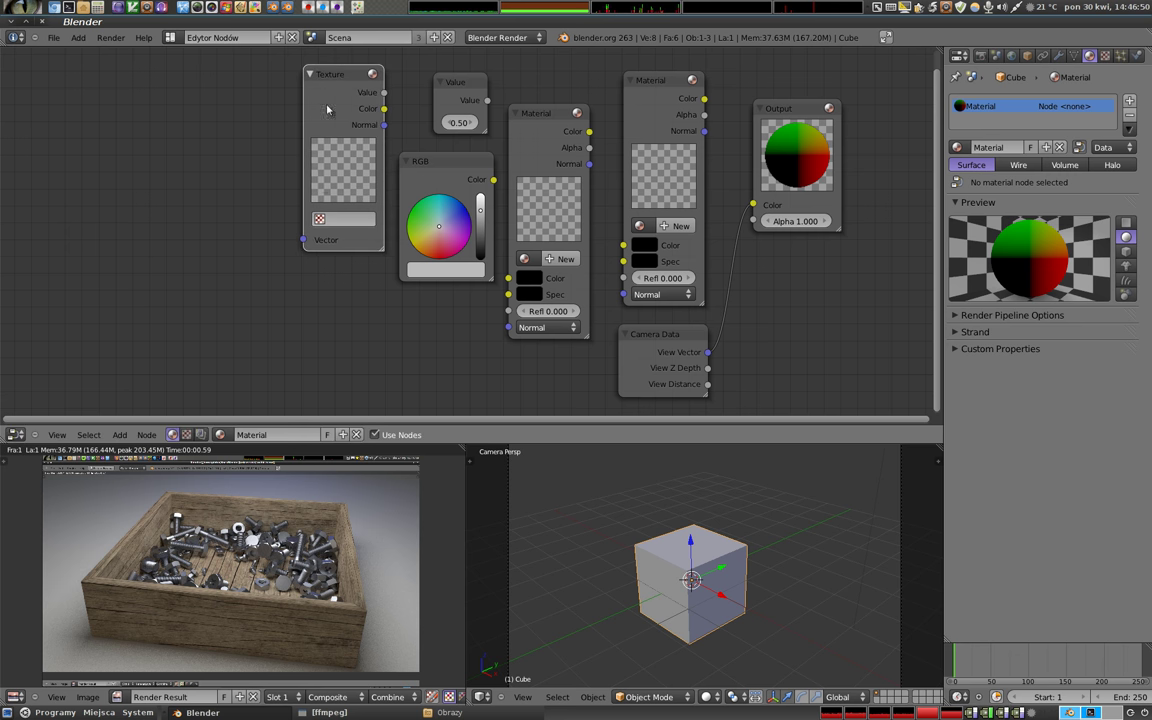
click(332, 246)
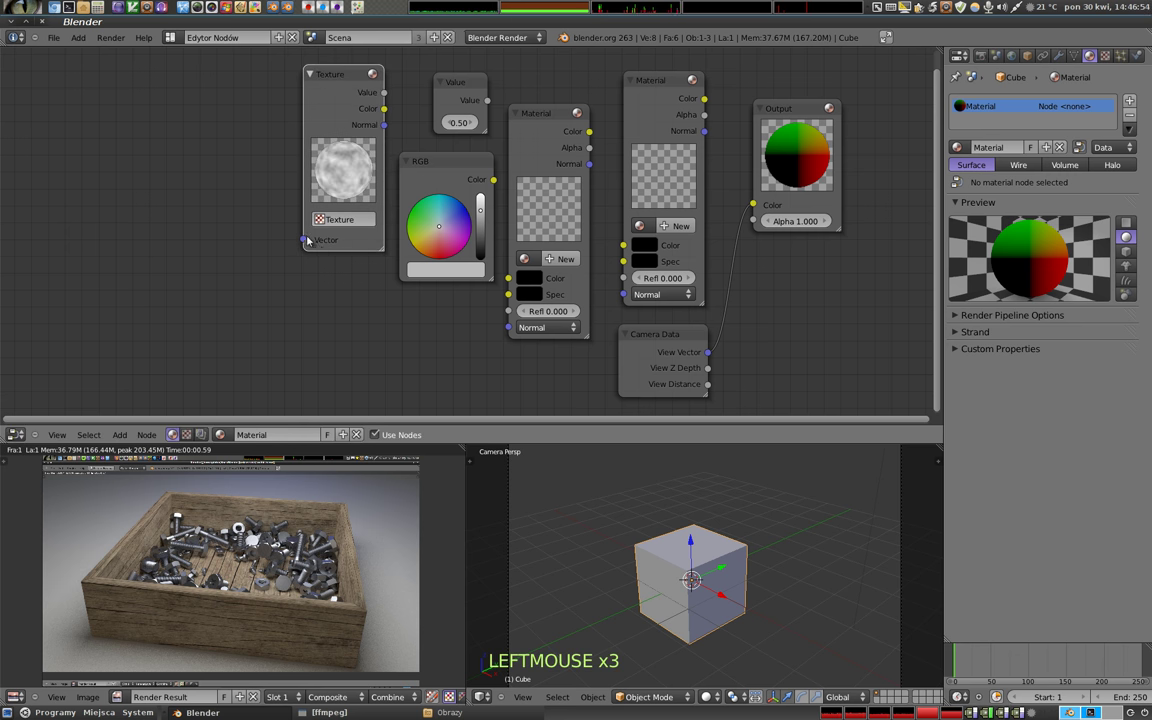
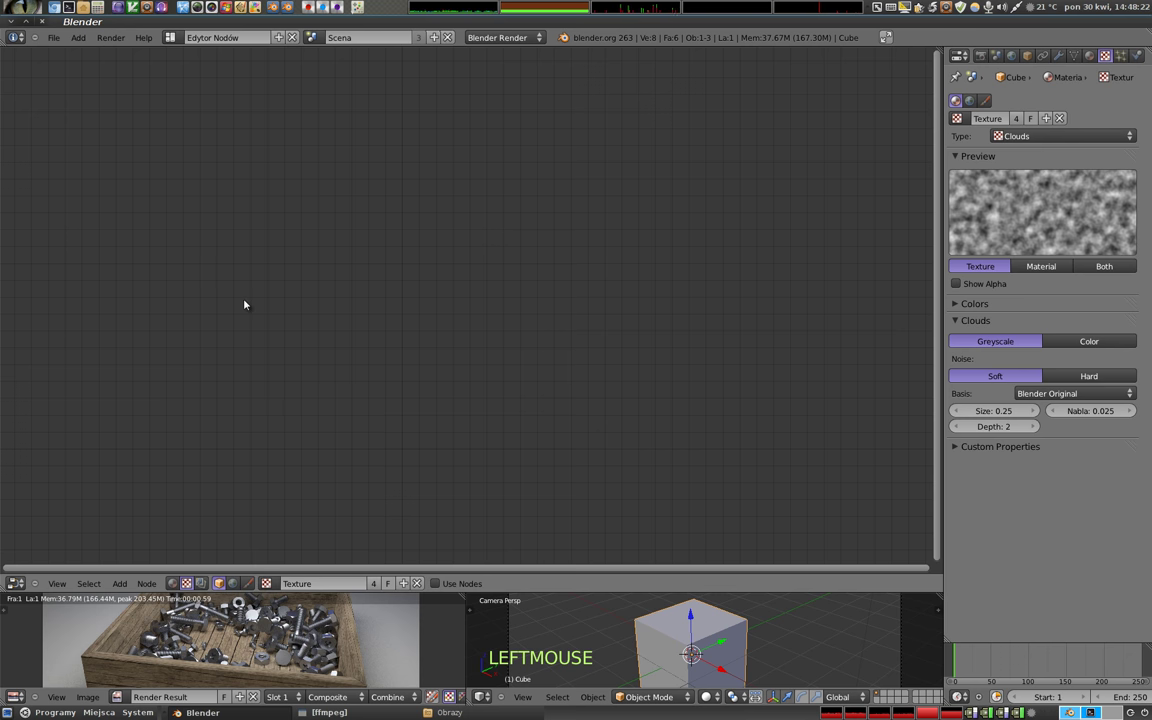
Step: Enable texture nodes, recolour the Checker's red squares blue and add a Time node
click(441, 584)
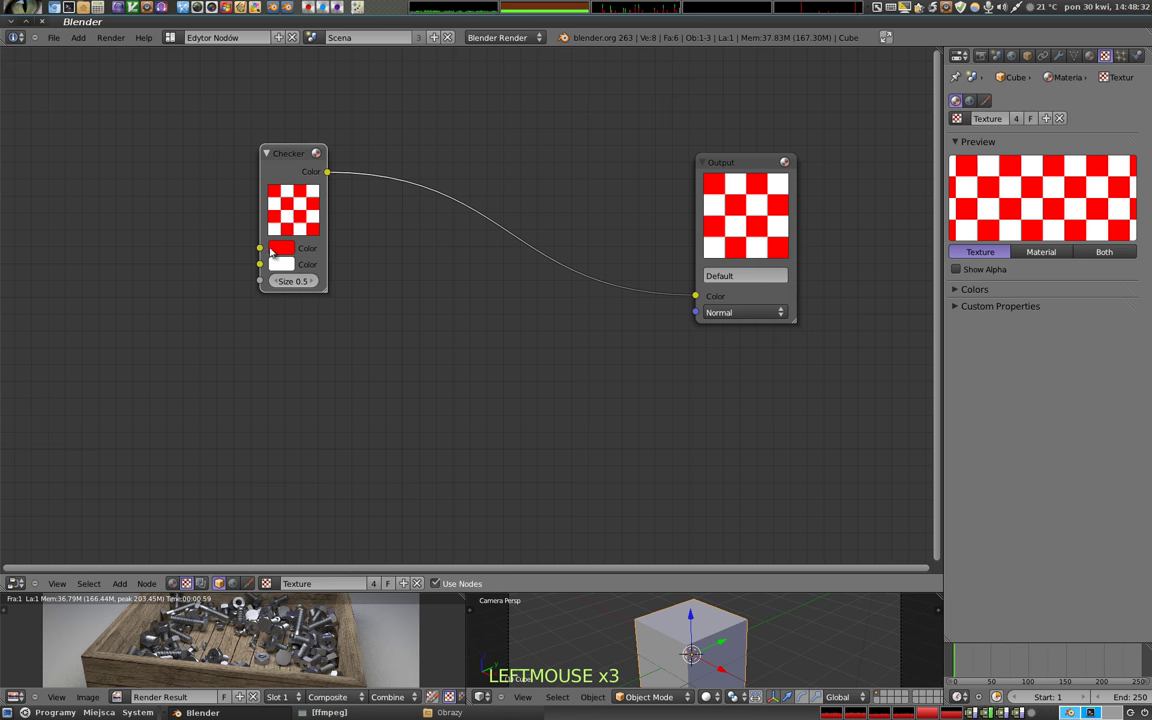
click(353, 84)
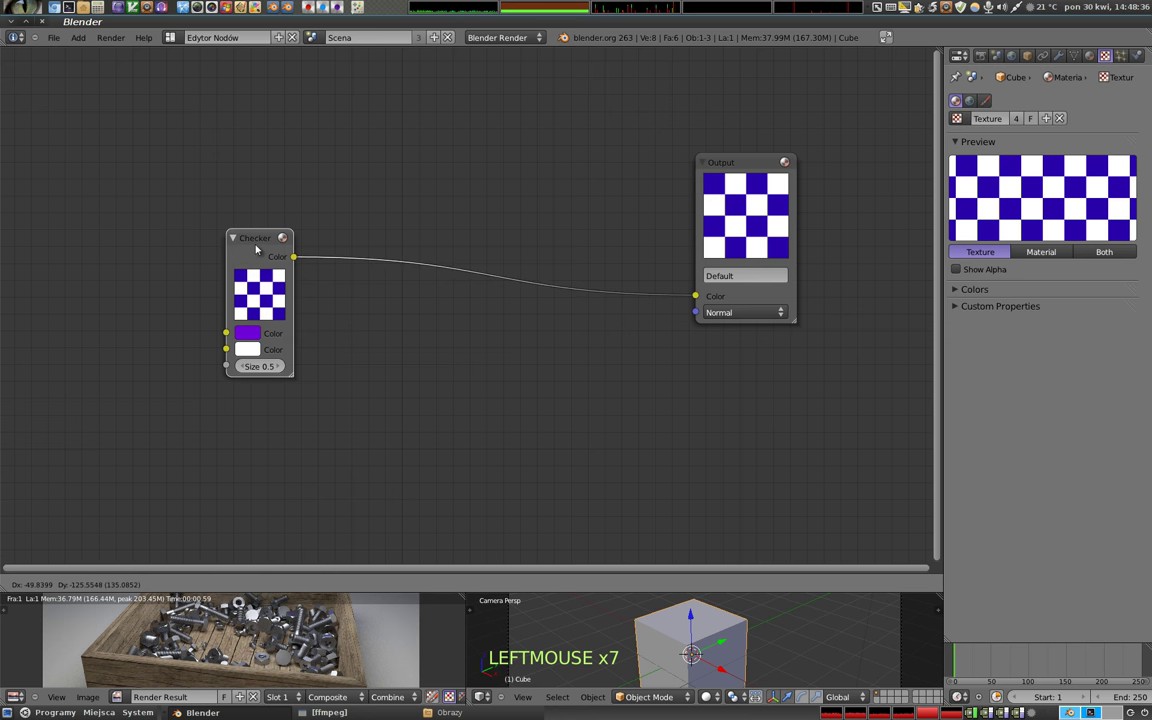
key(shift+a)
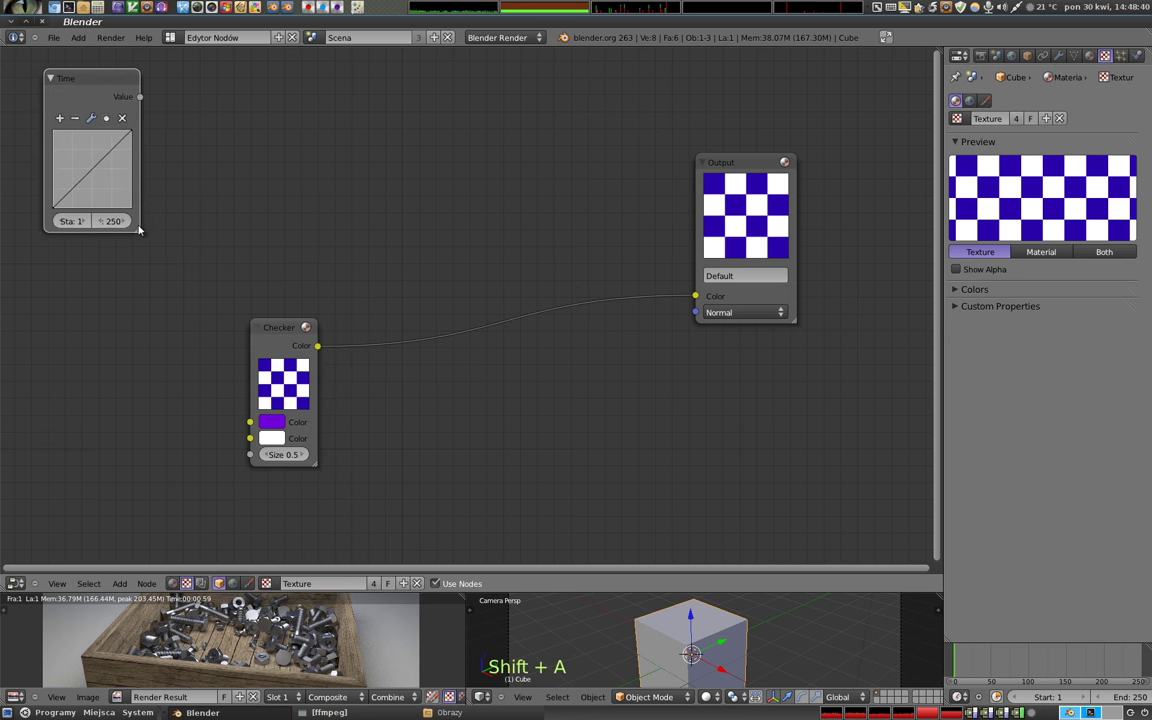